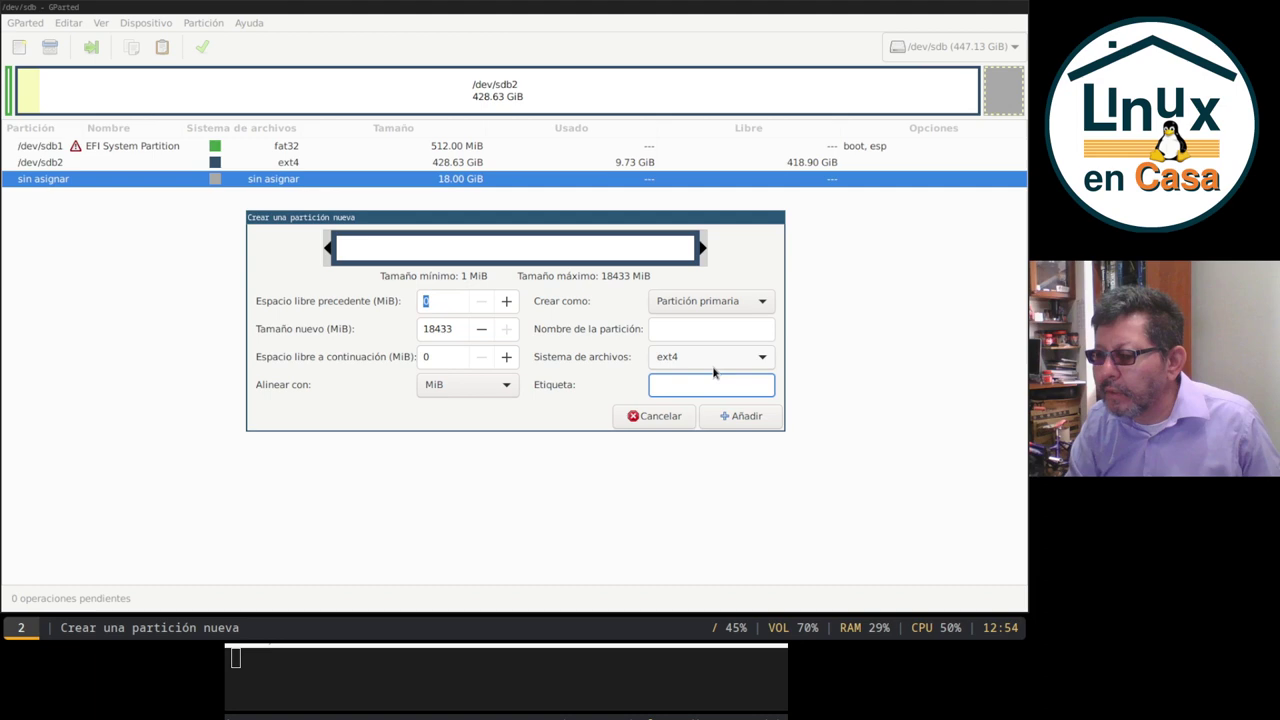
# Label the new 18433 MiB primary ext4 partition bup-sda1-p4
pyautogui.write('bup-sda1-p')
pyautogui.write('4')
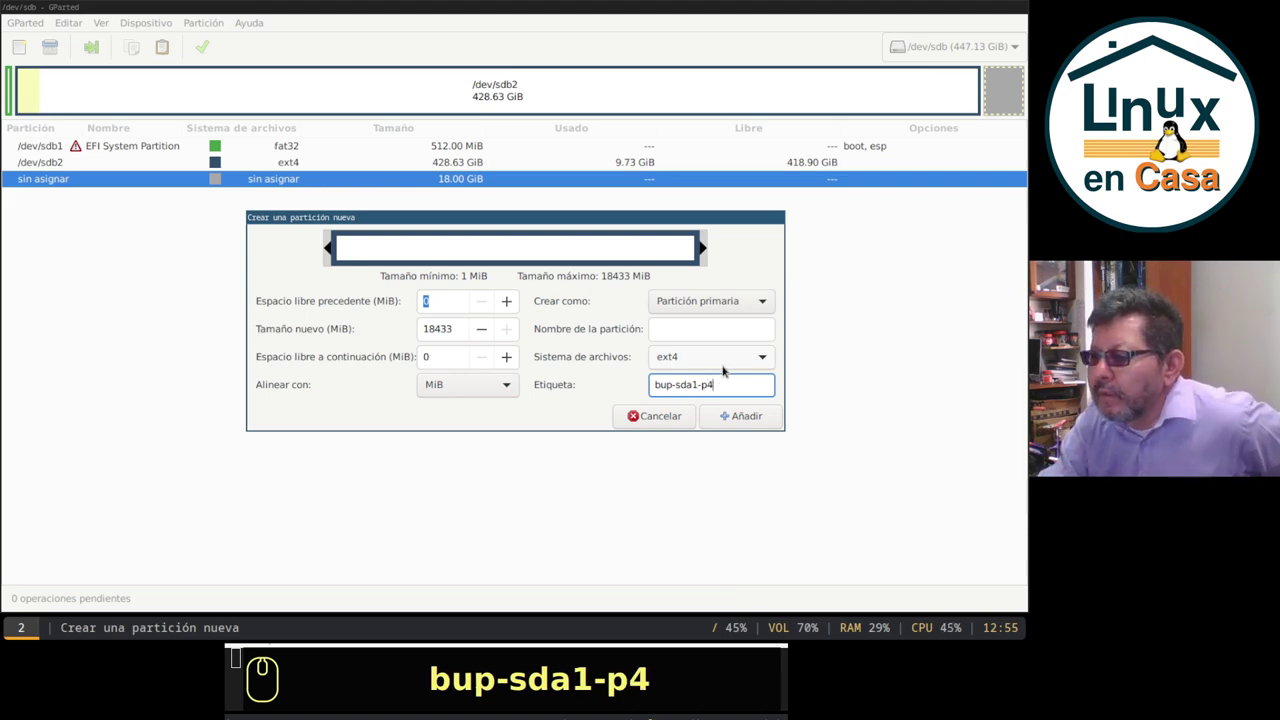
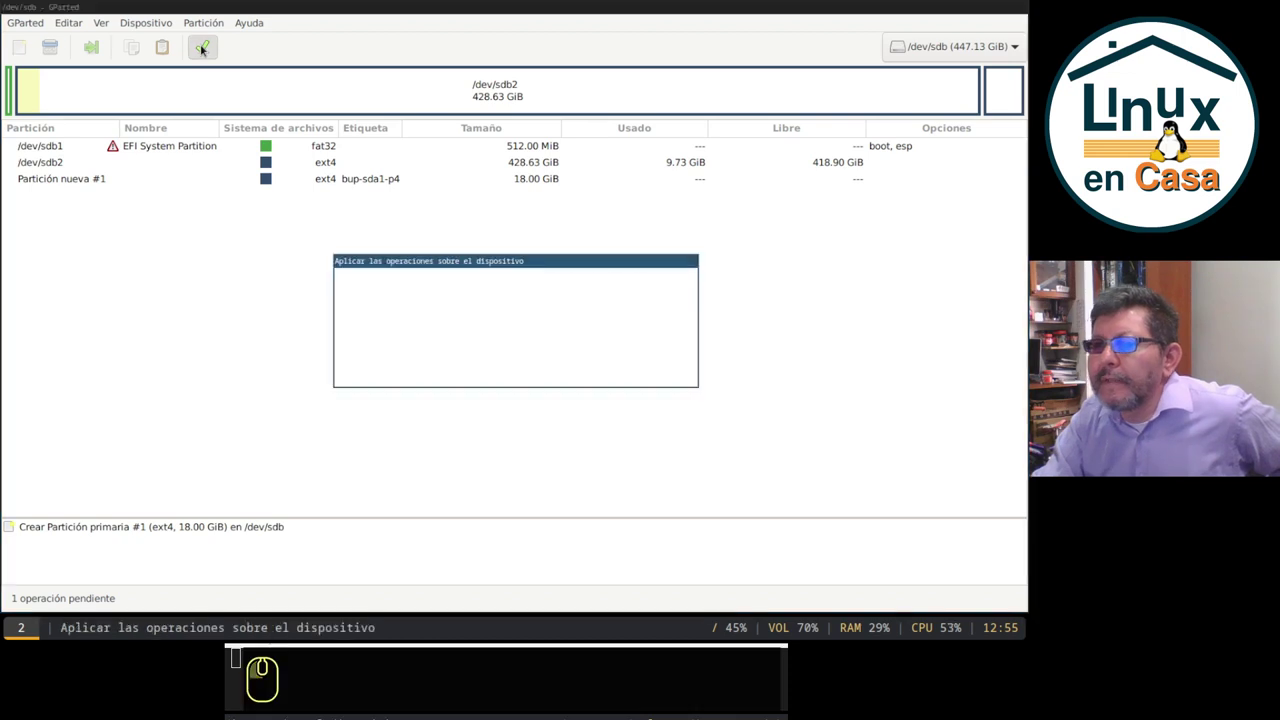
# Confirm Aplicar so the queued 18 GiB ext4 partition is written as /dev/sdb3
pyautogui.click(573, 371)
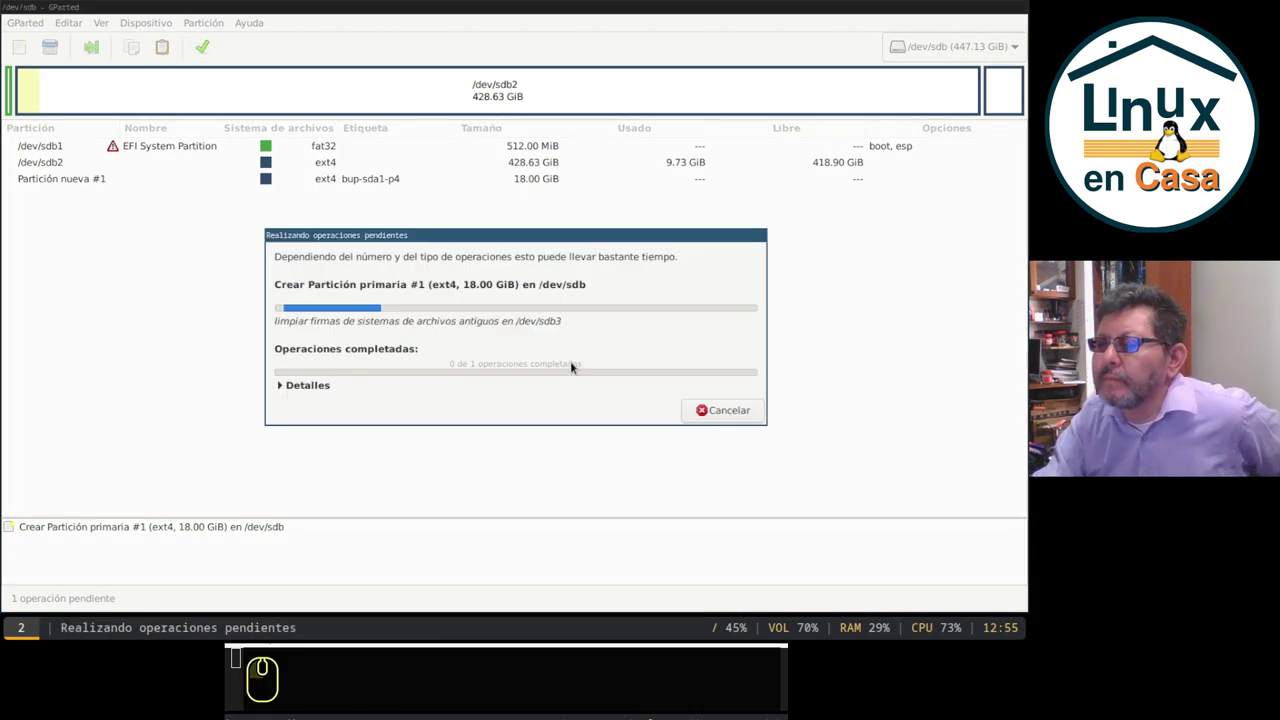
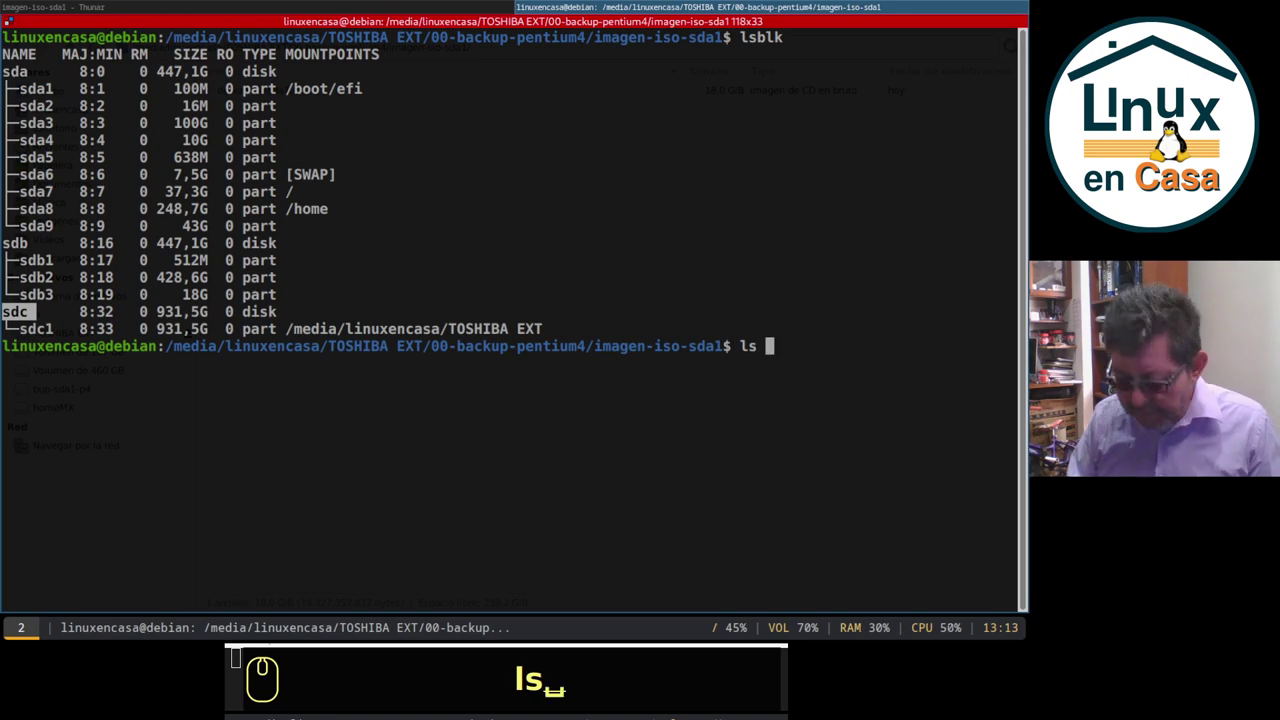
# List the backup folder in detail with ls -l, showing debian-p4-sda1.iso
pyautogui.write('-l')
pyautogui.press('Return')
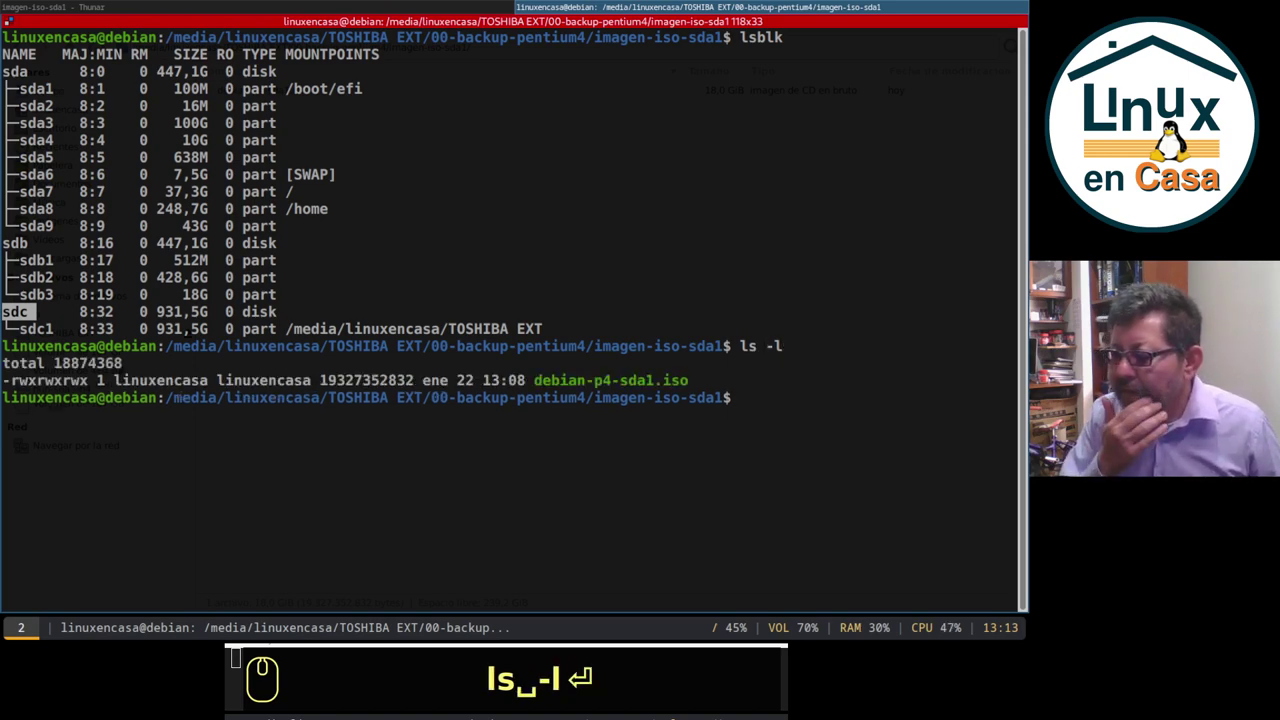
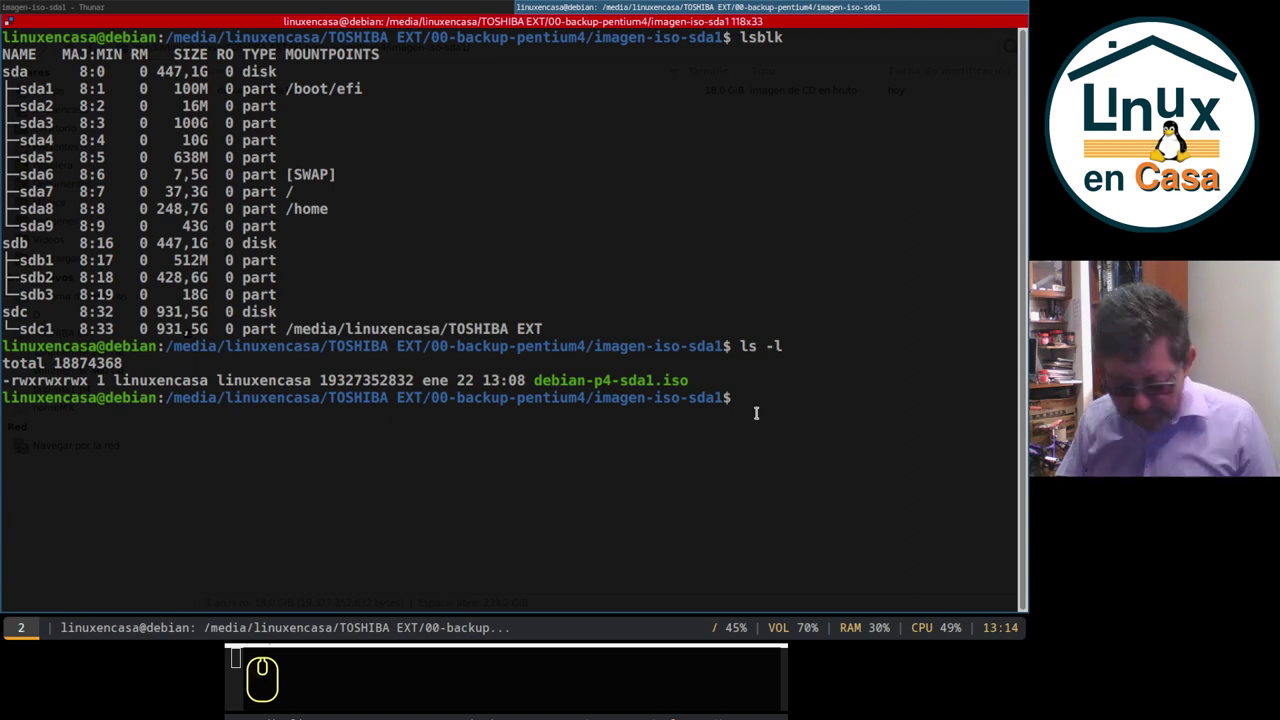
# Start the restore command sudo dd if=debian-p4-sda1.iso using tab completion
pyautogui.write('sudo dd if')
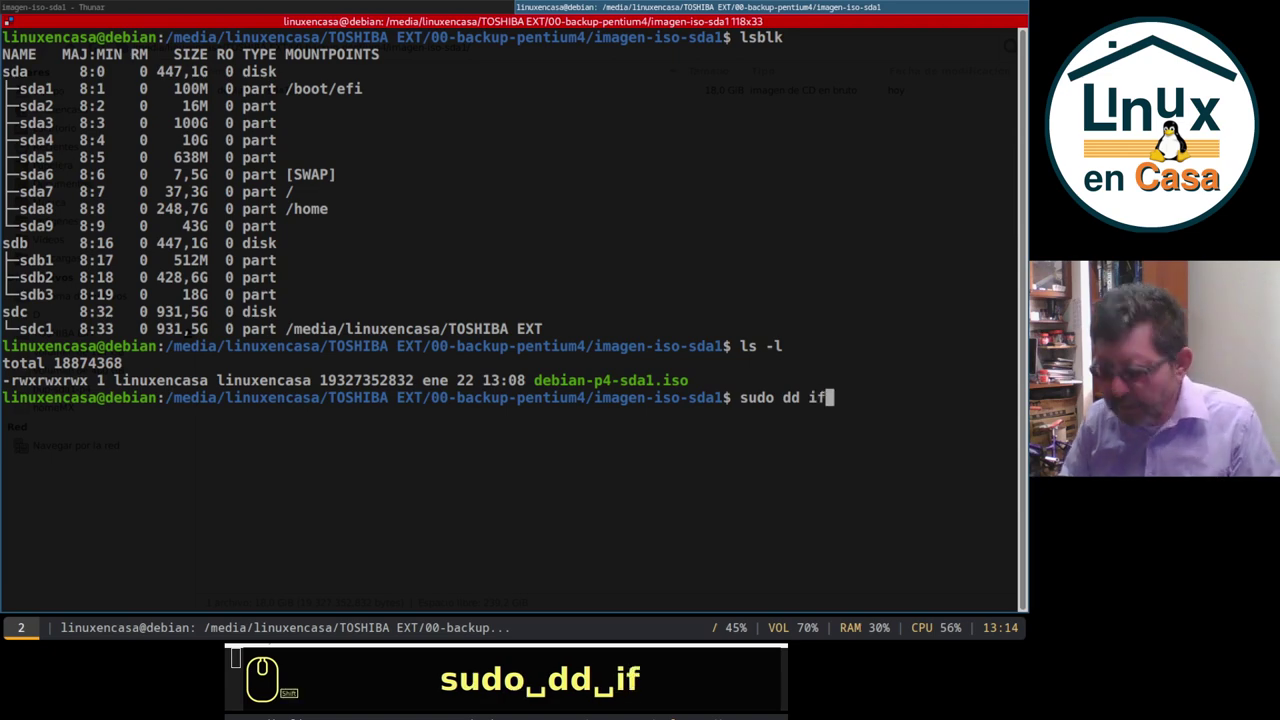
pyautogui.write('=')
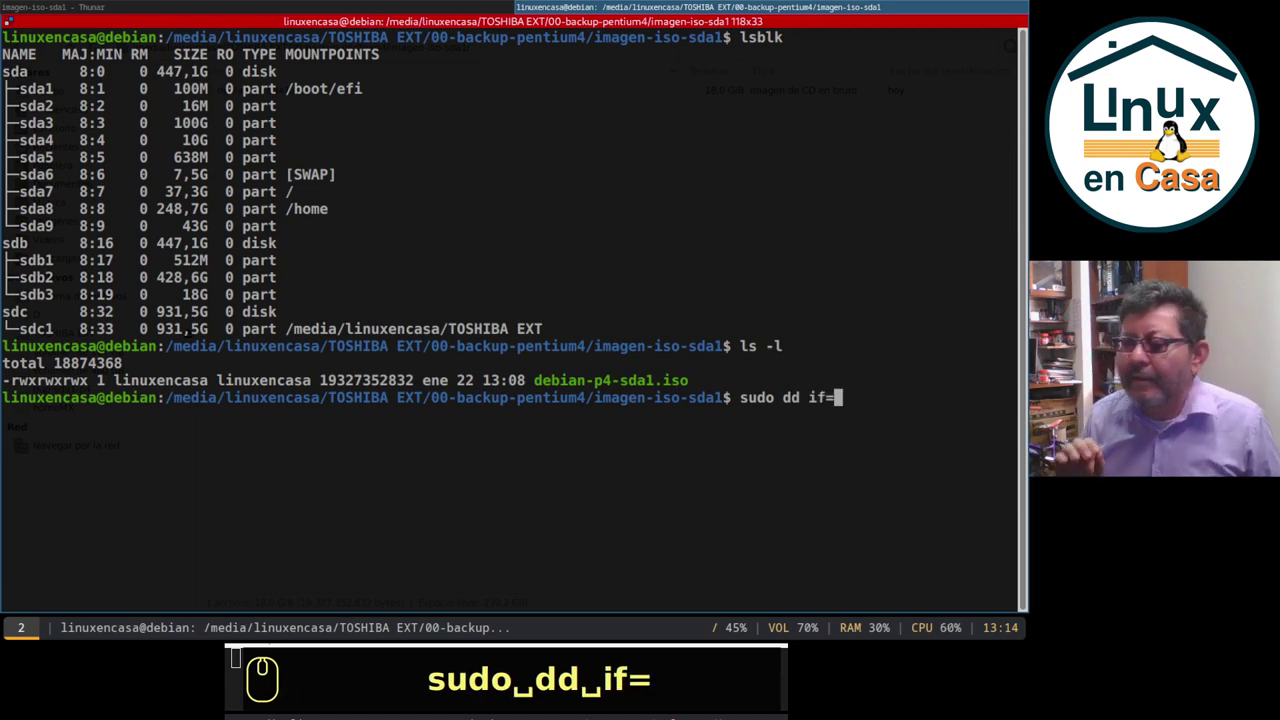
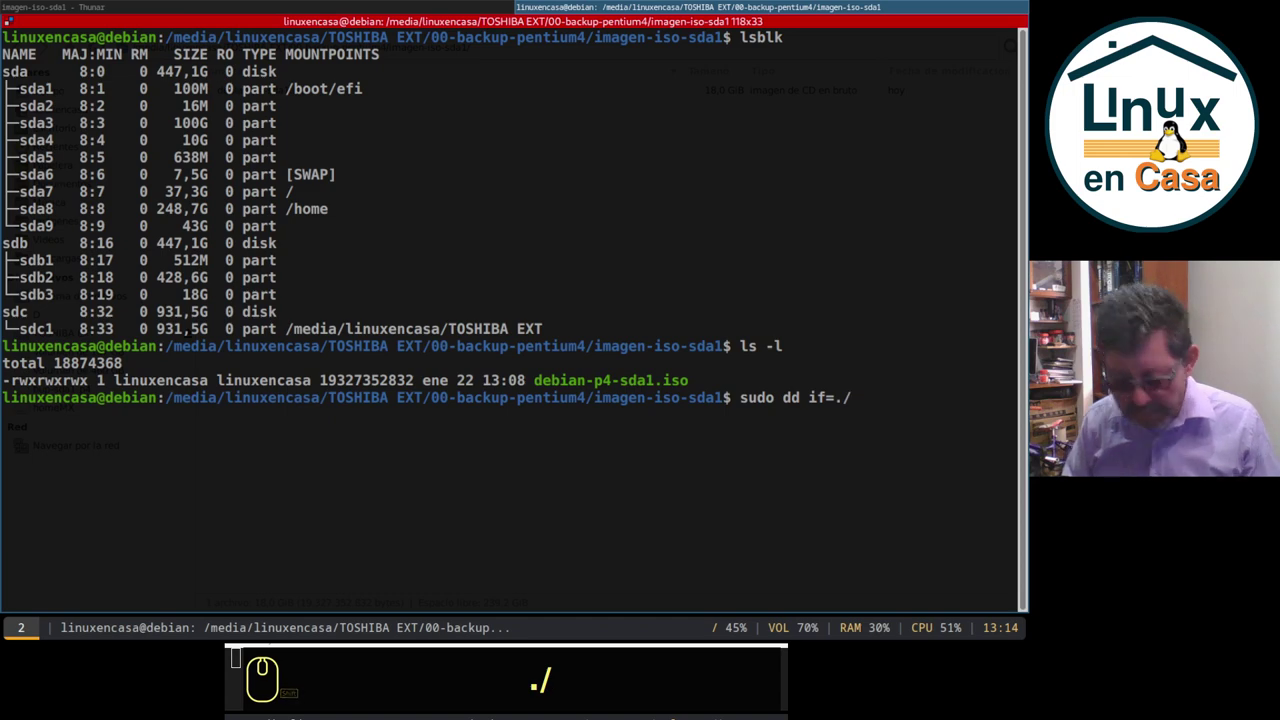
pyautogui.write('de')
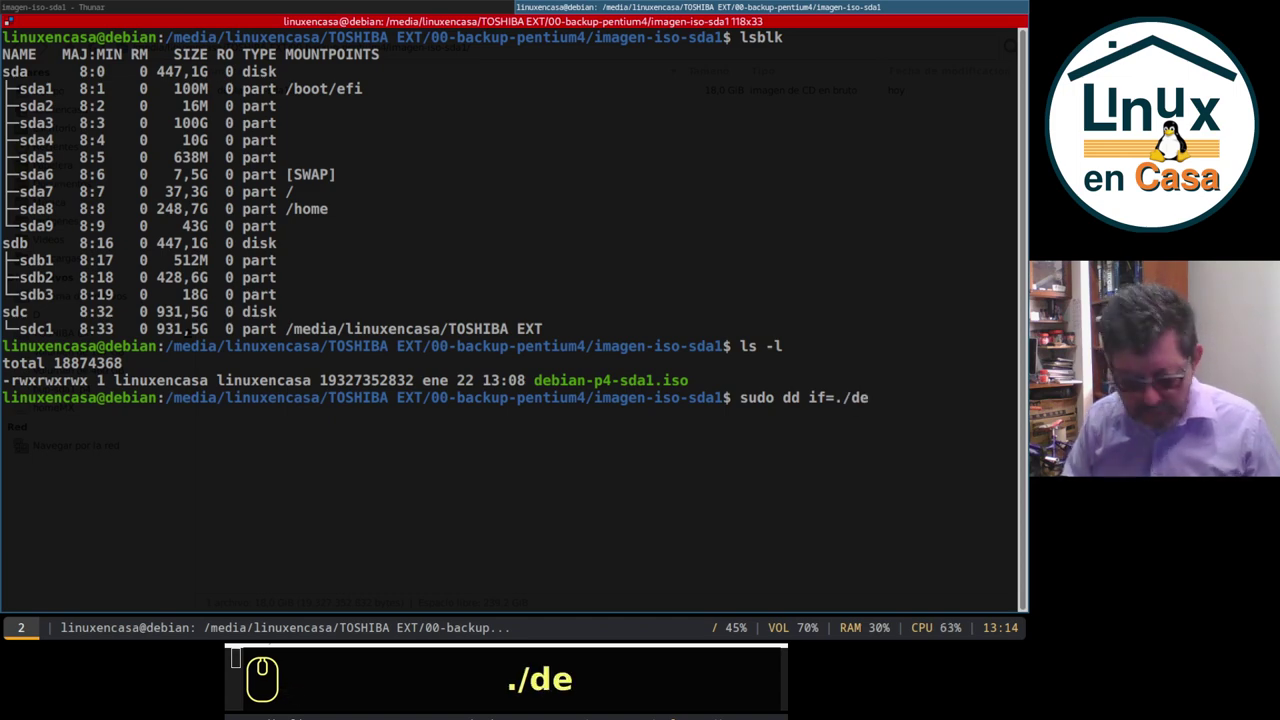
pyautogui.press('Tab')
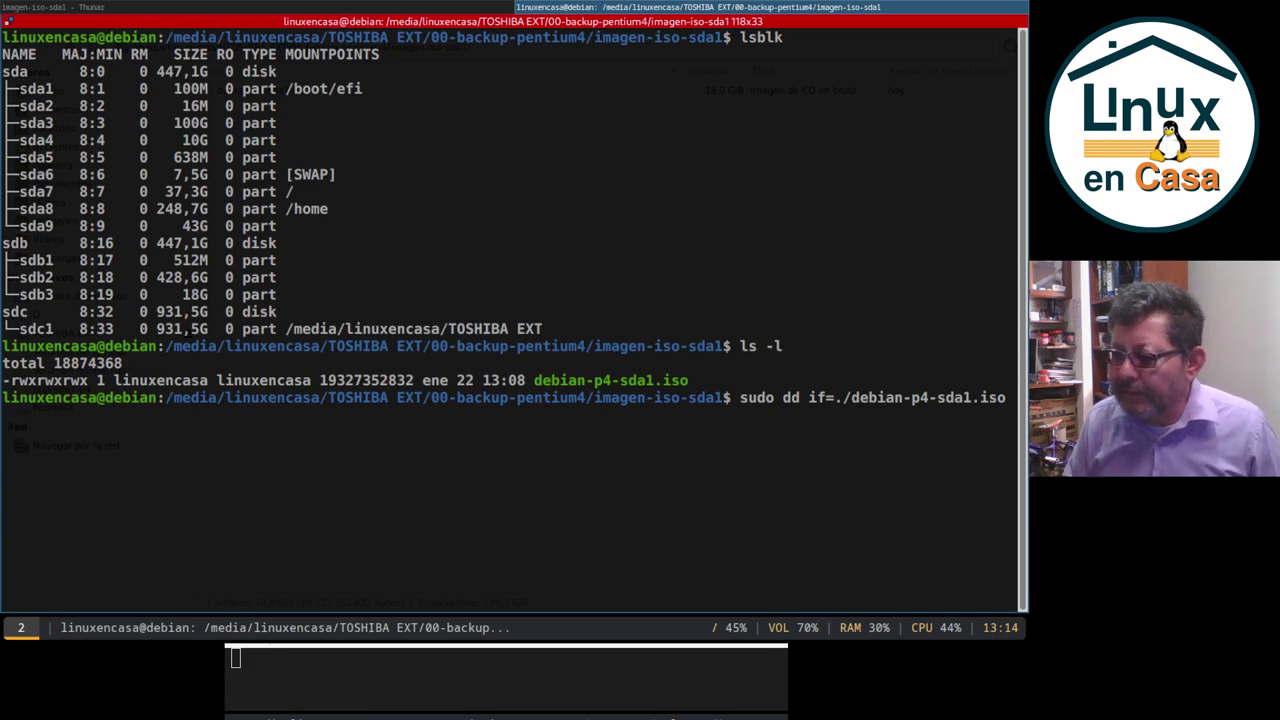
pyautogui.press('space')
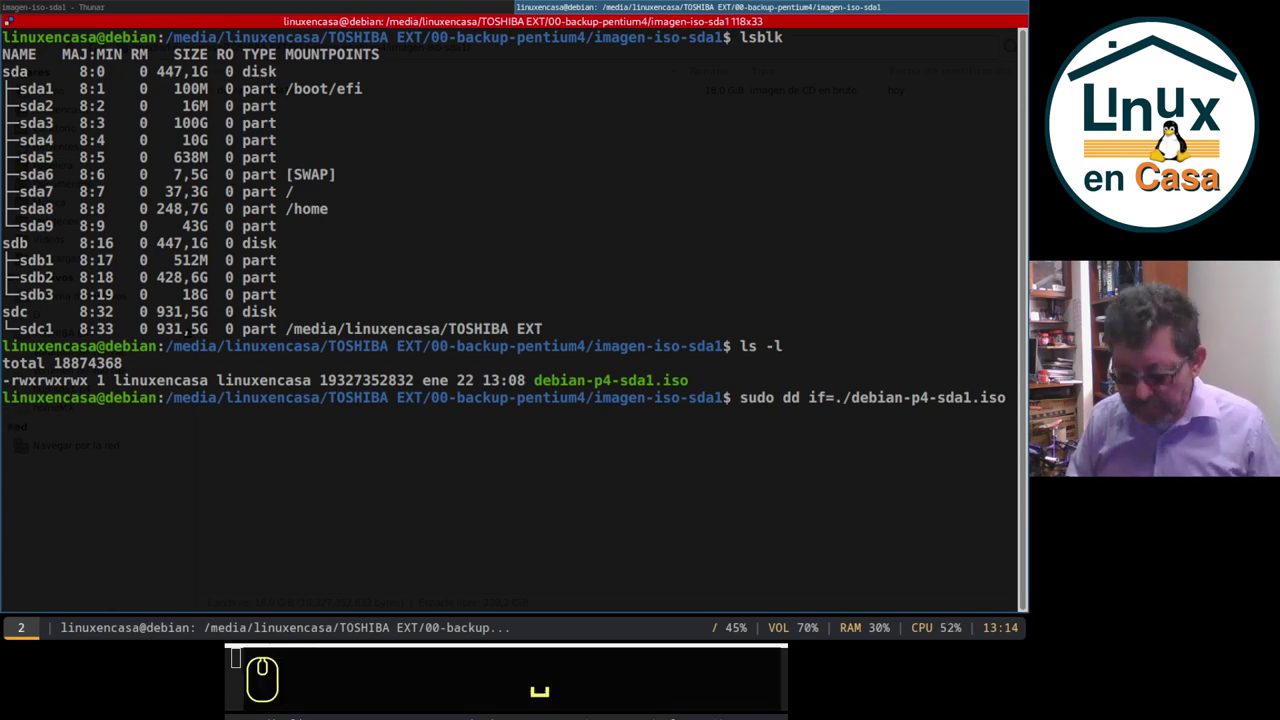
# Add the output target of=/dev/sdb3 ready for the next dd option
pyautogui.write('of')
pyautogui.write('=')
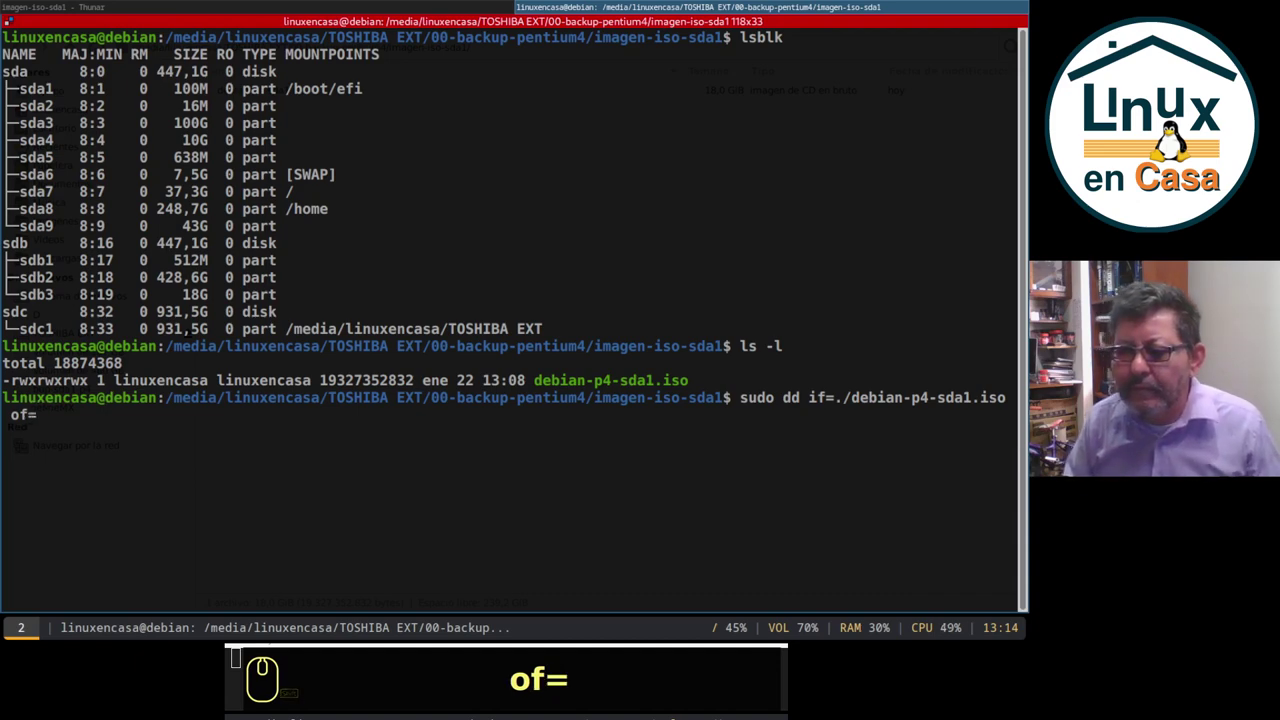
pyautogui.write('/')
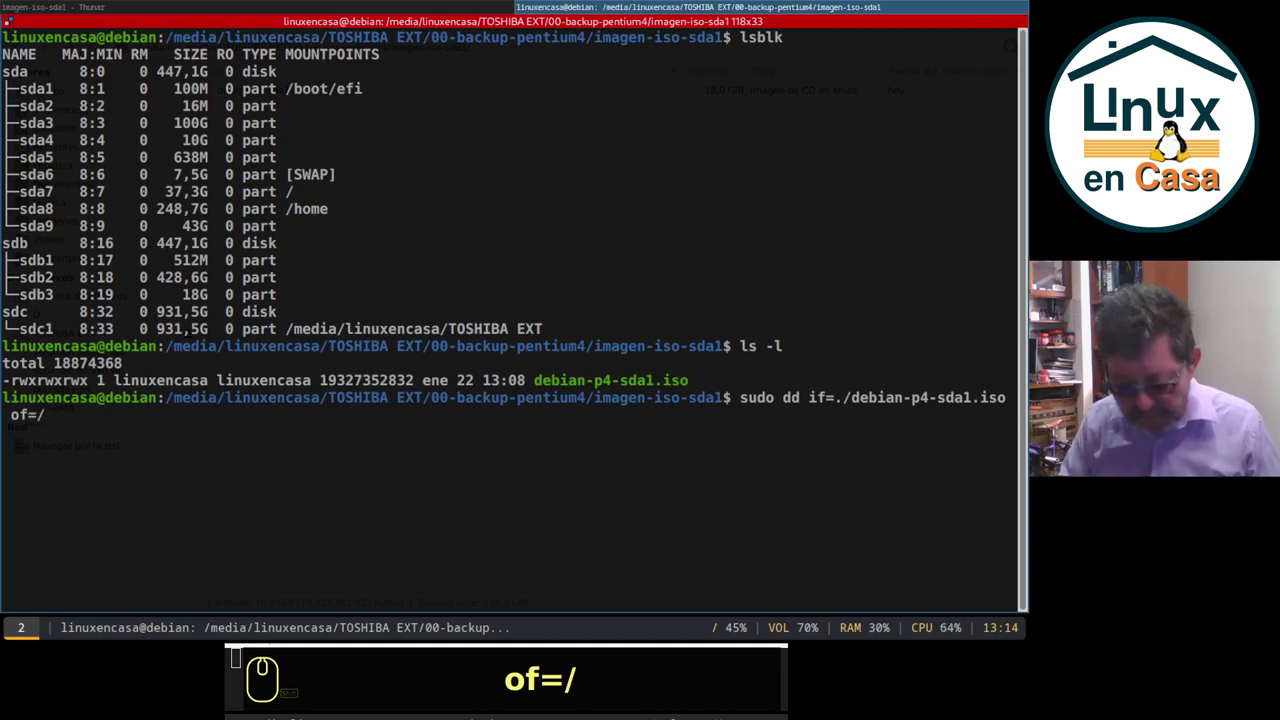
pyautogui.write('dev/')
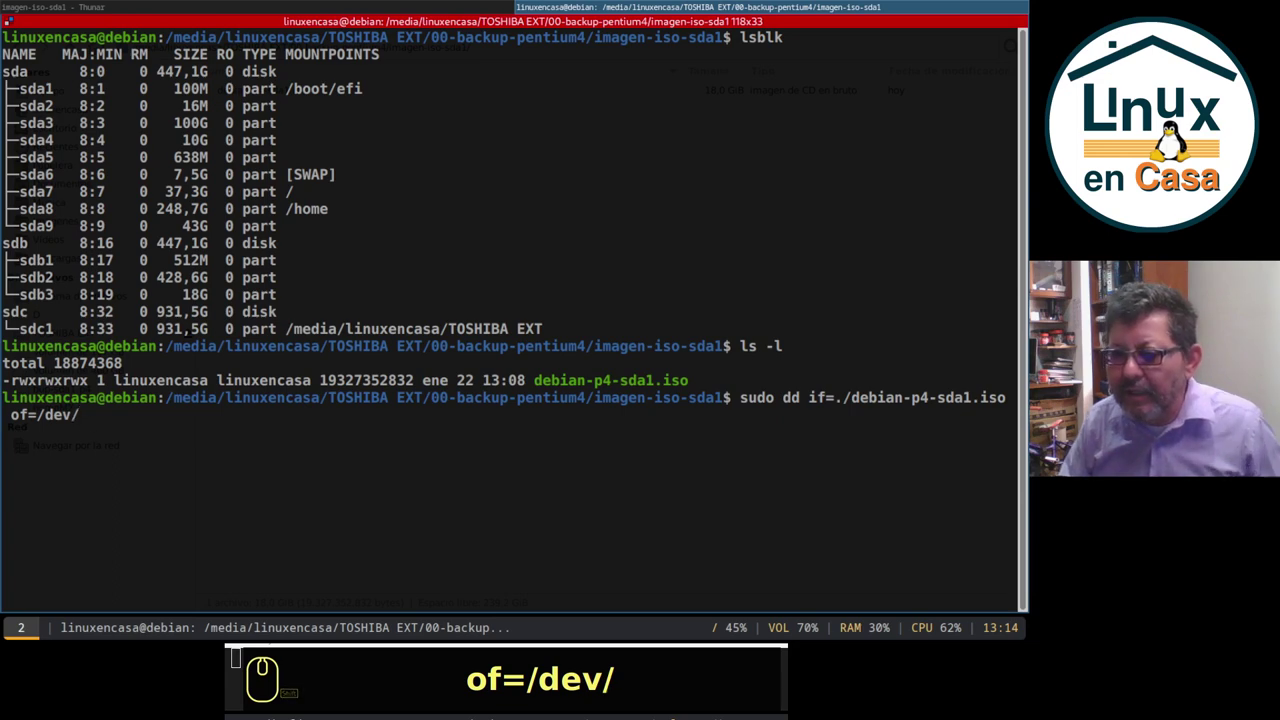
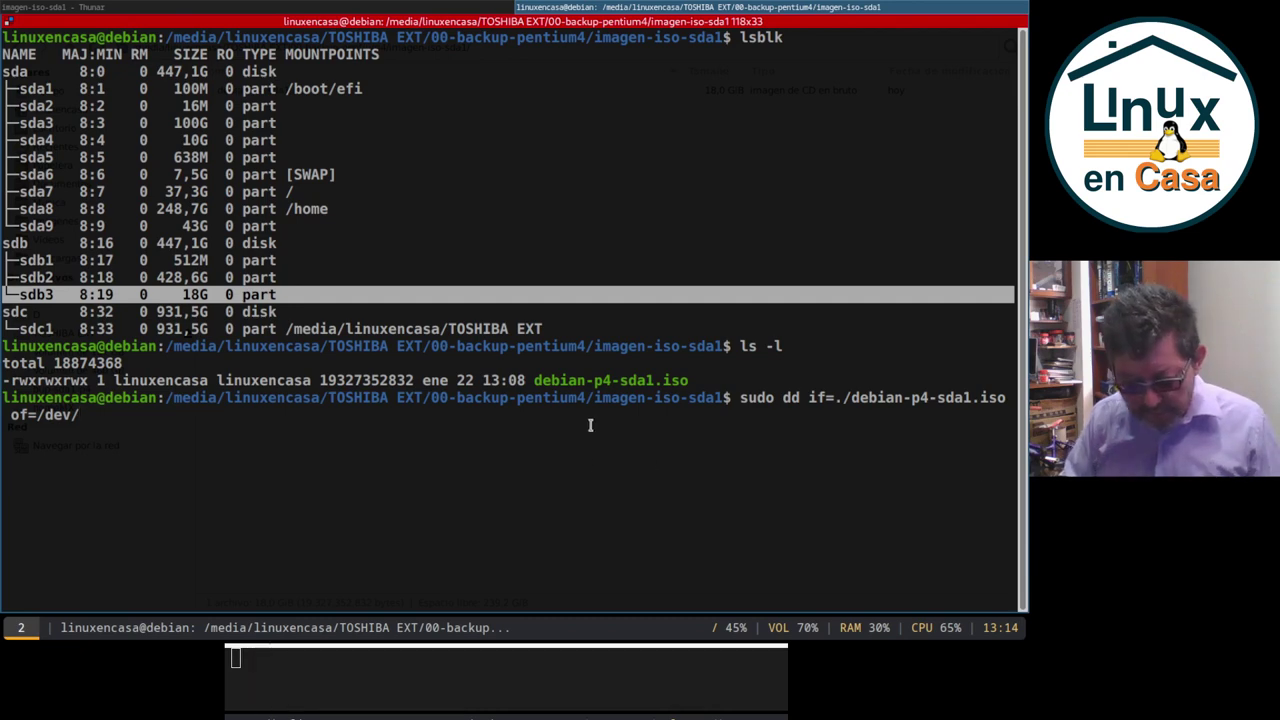
pyautogui.write('sdb3')
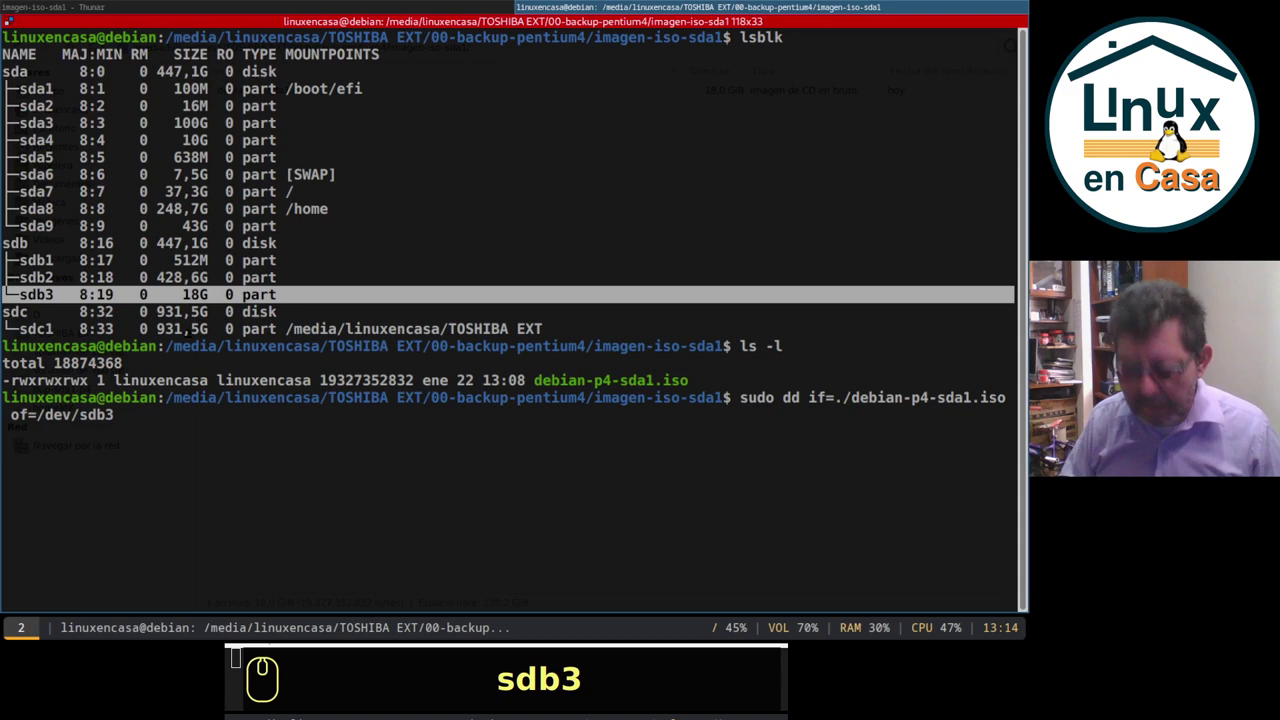
pyautogui.press('space')
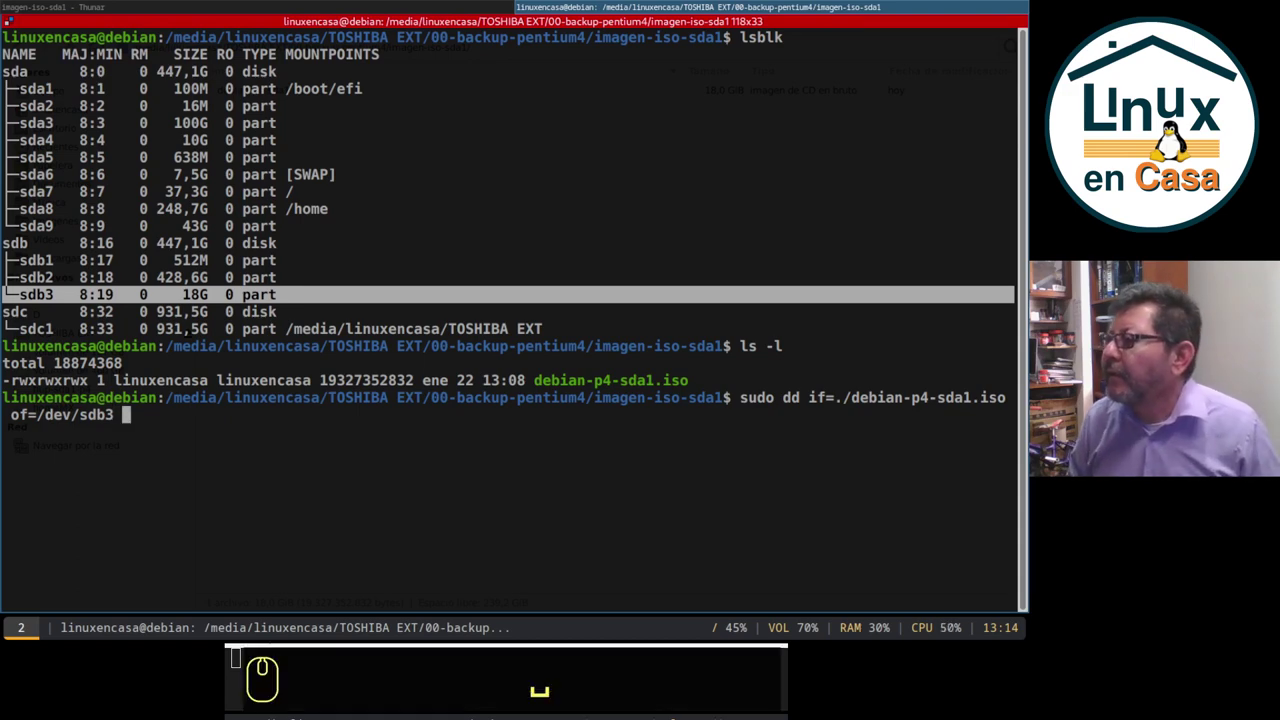
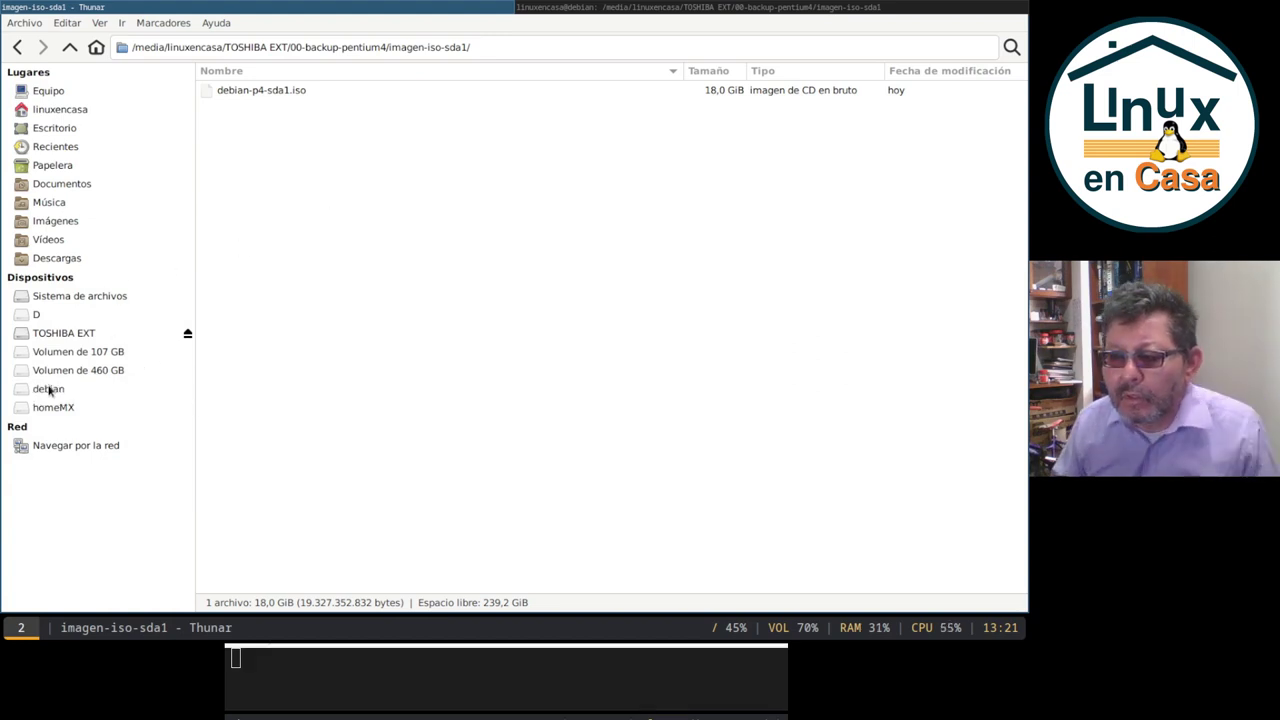
# Mount the restored debian partition /dev/sdb3 from the Thunar sidebar
pyautogui.click(50, 390)
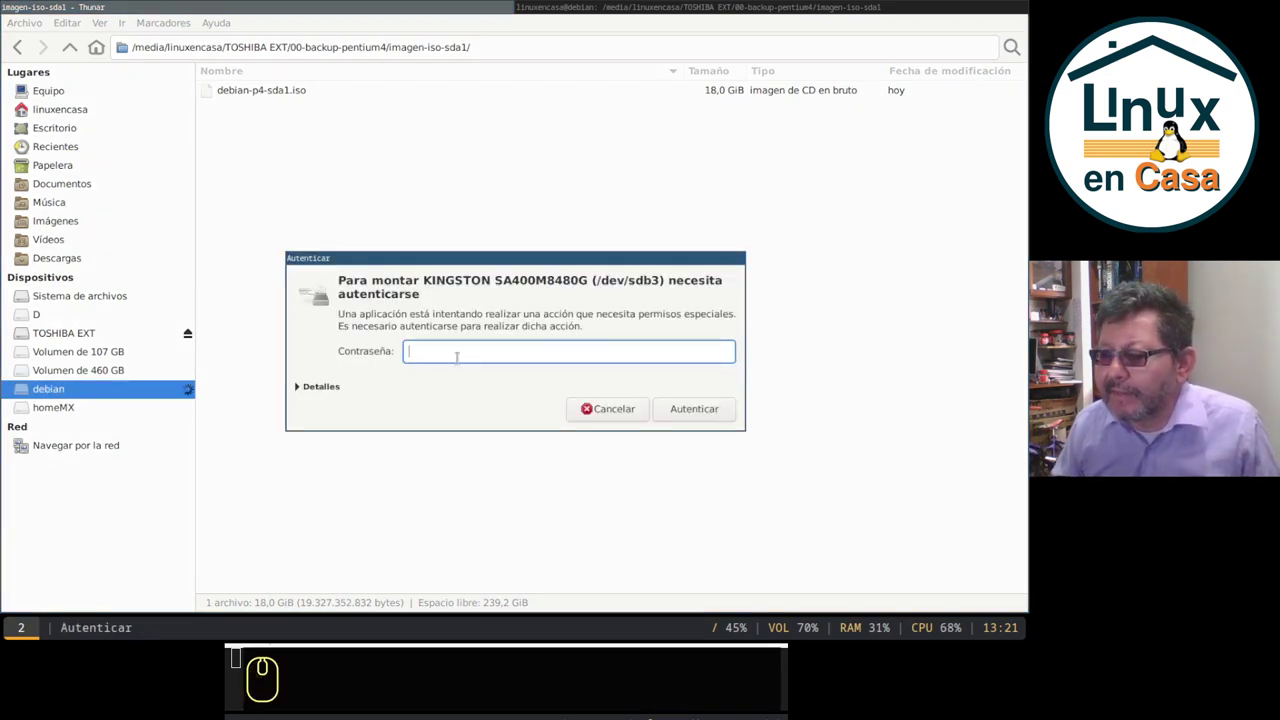
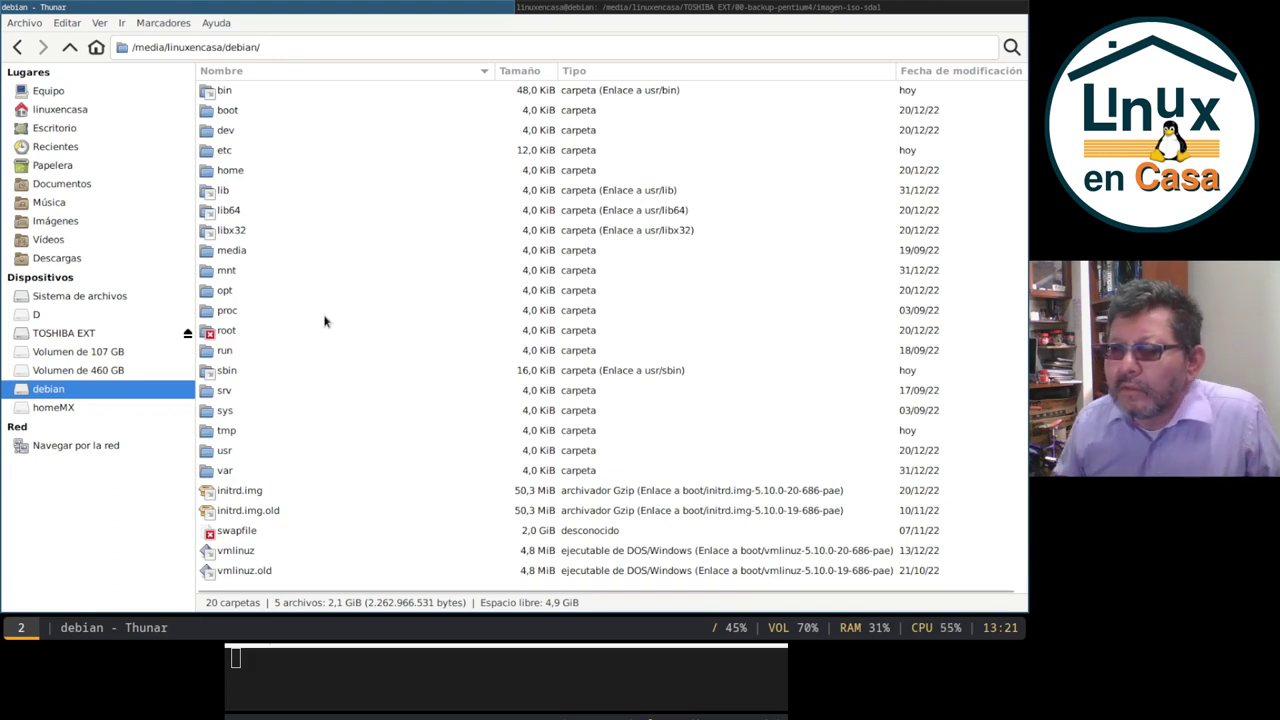
# Browse into home/linuxencasa on the restored partition and reveal hidden files
pyautogui.scroll(-3)
pyautogui.scroll(-3)
pyautogui.click(223, 178)
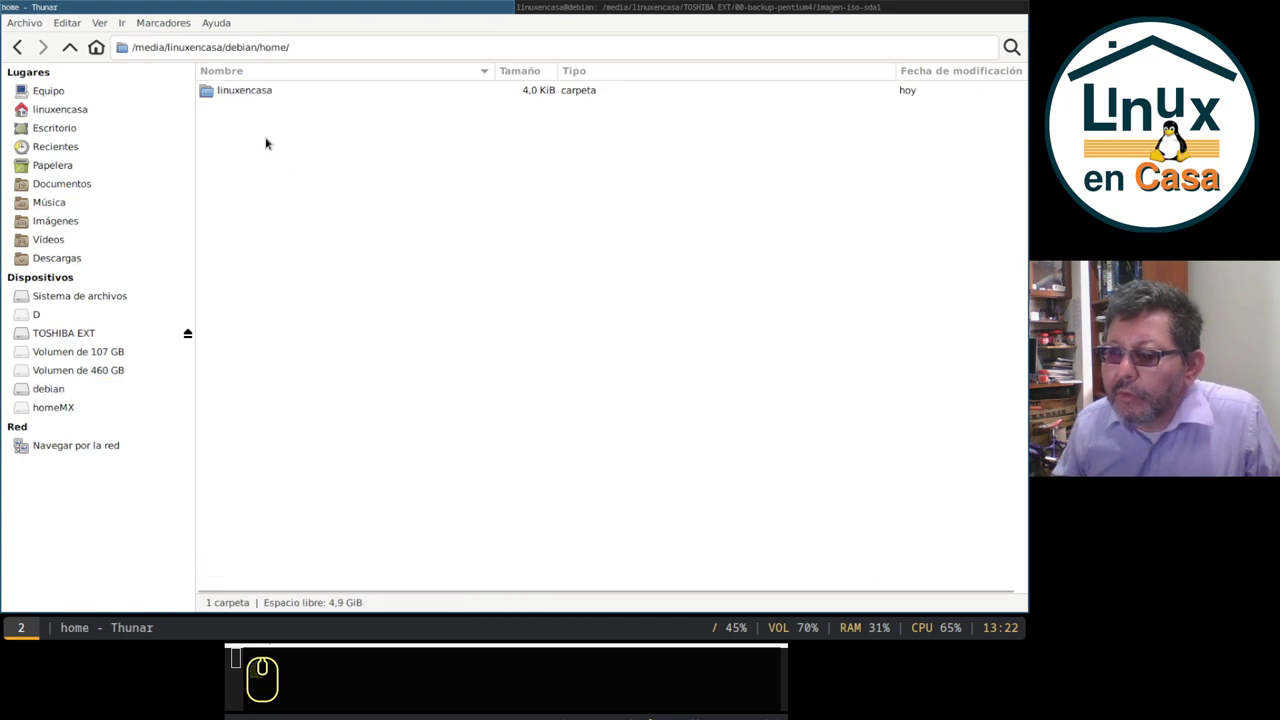
pyautogui.doubleClick(265, 93)
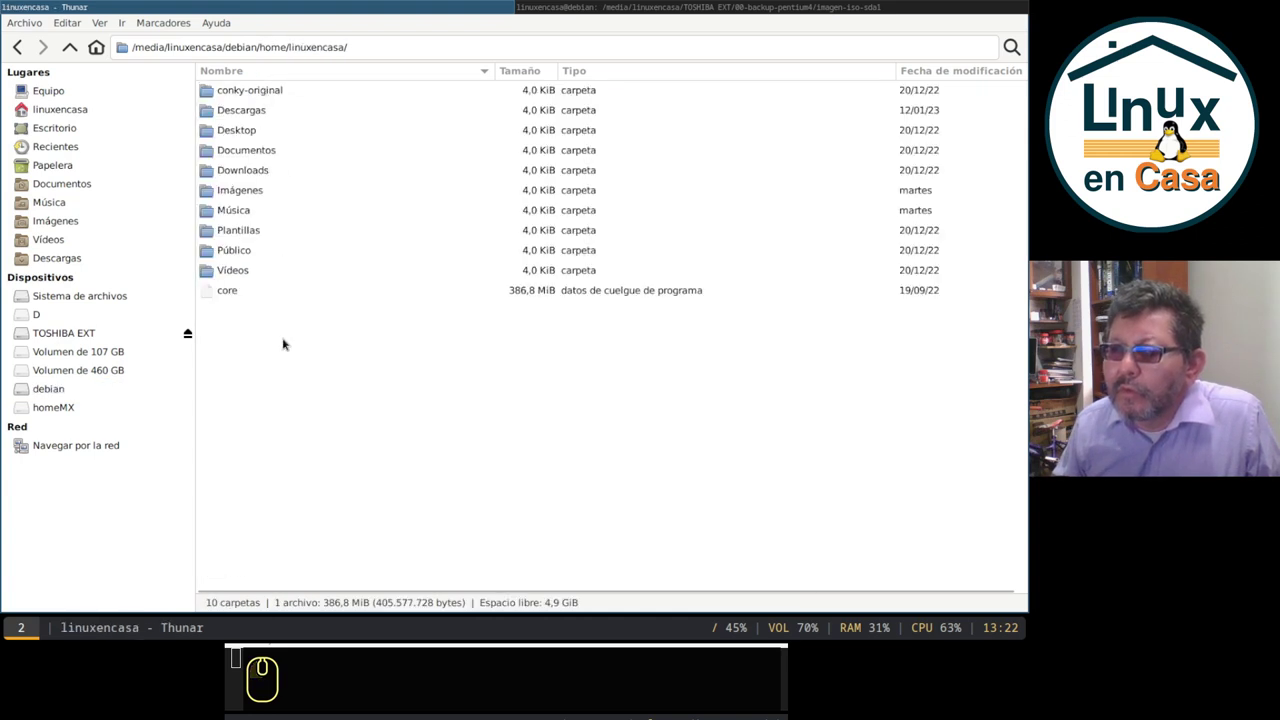
pyautogui.click(278, 358)
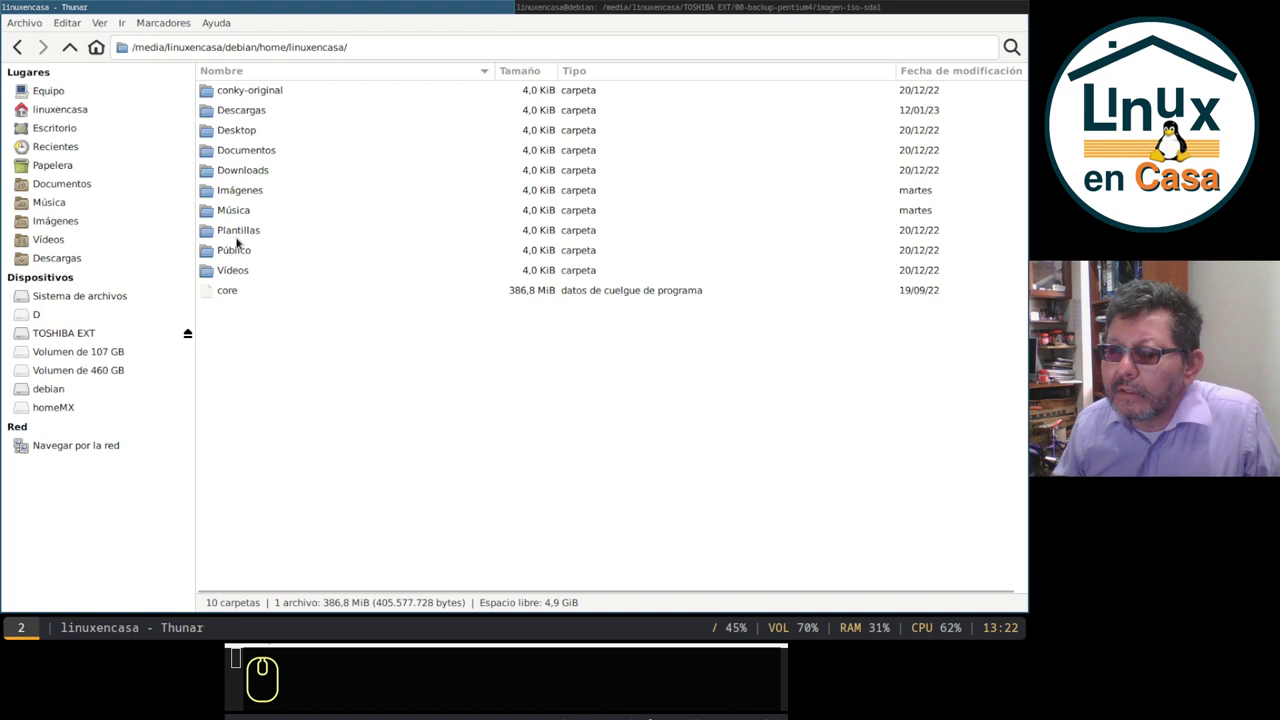
pyautogui.click(319, 473)
pyautogui.press('ctrl+h')
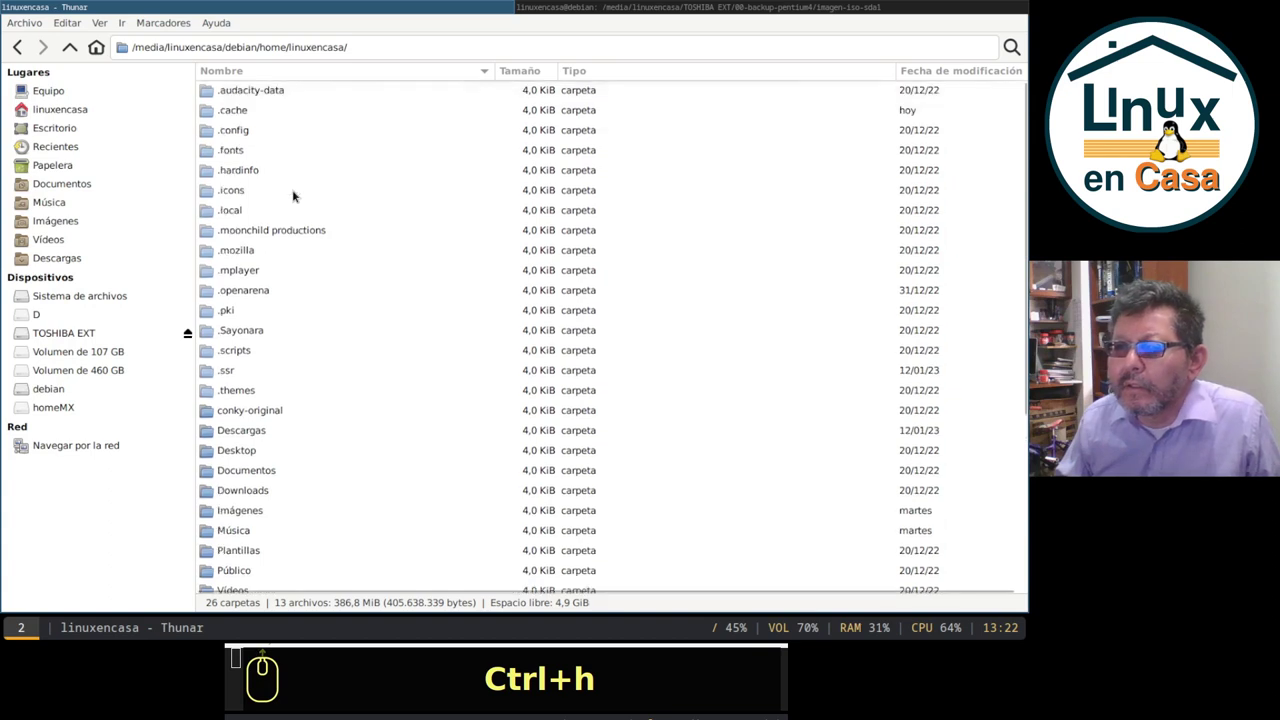
# Inspect the hidden .config folder, then return to the debian root listing
pyautogui.click(237, 138)
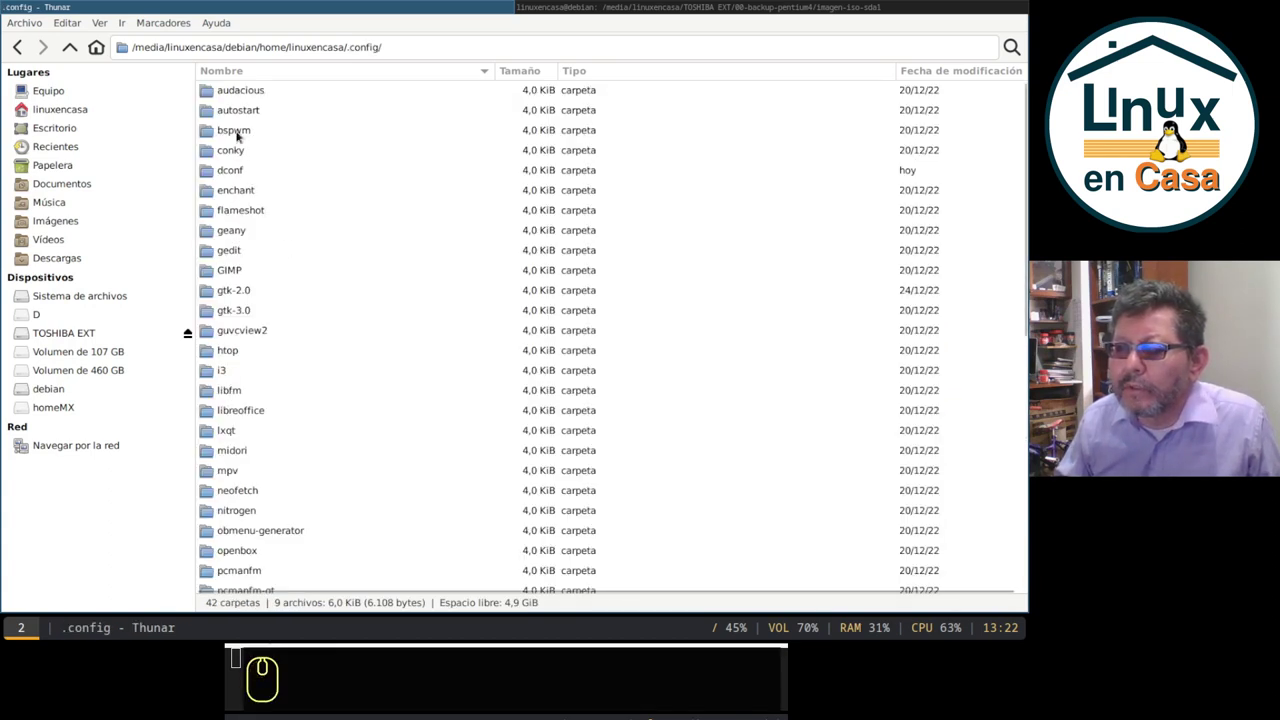
pyautogui.doubleClick(238, 136)
pyautogui.click(61, 58)
pyautogui.click(233, 158)
pyautogui.click(69, 49)
pyautogui.click(53, 389)
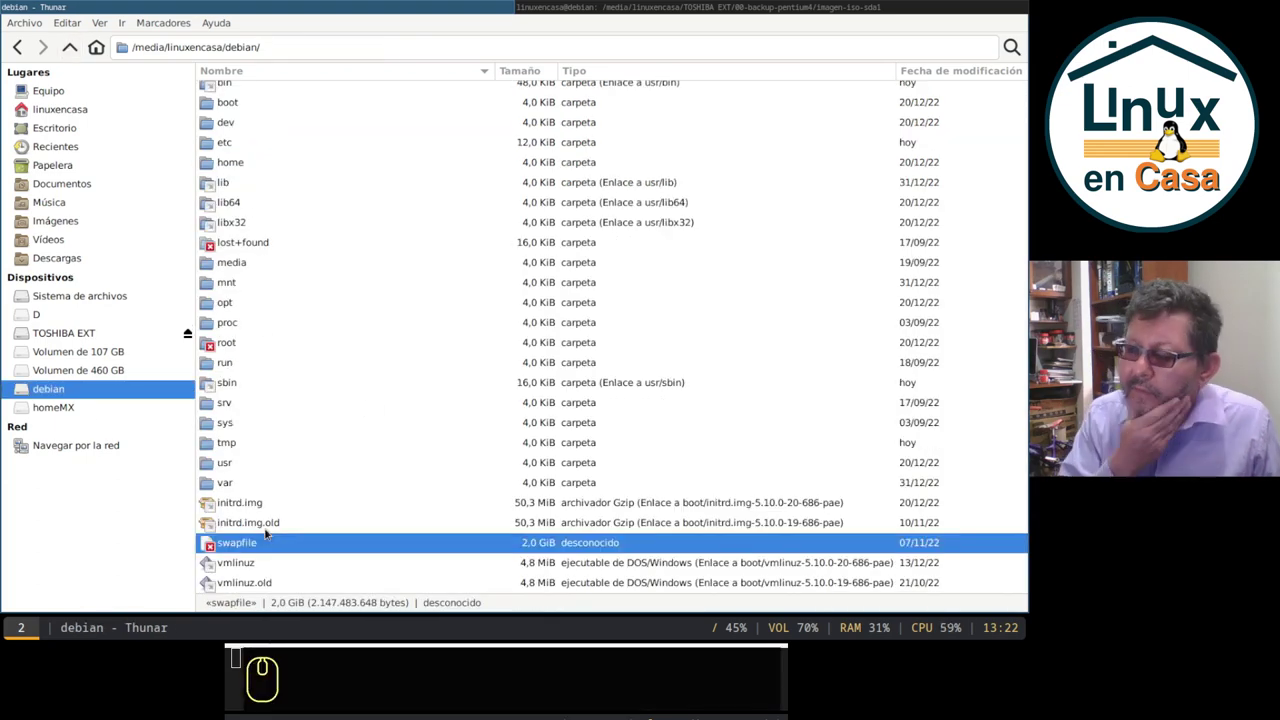
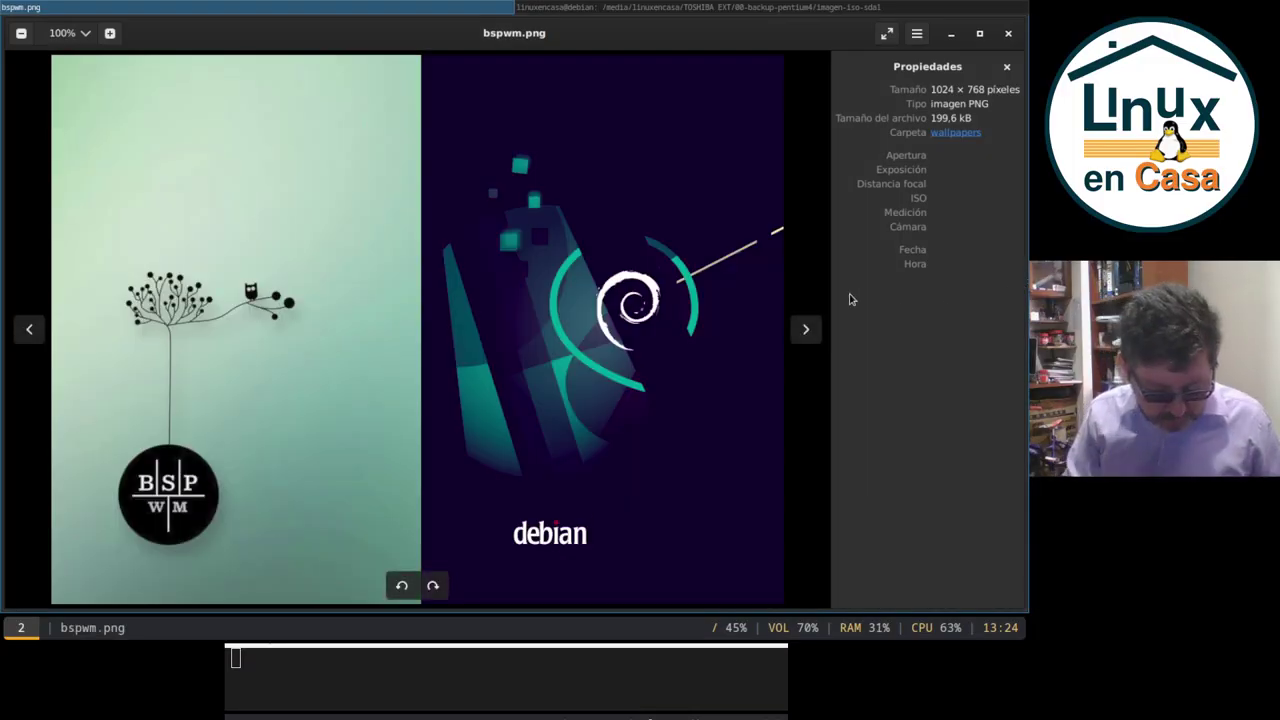
# Close the Eye of GNOME viewer showing bspwm.png with Shift+Super+Q
pyautogui.press('shift+super+q')
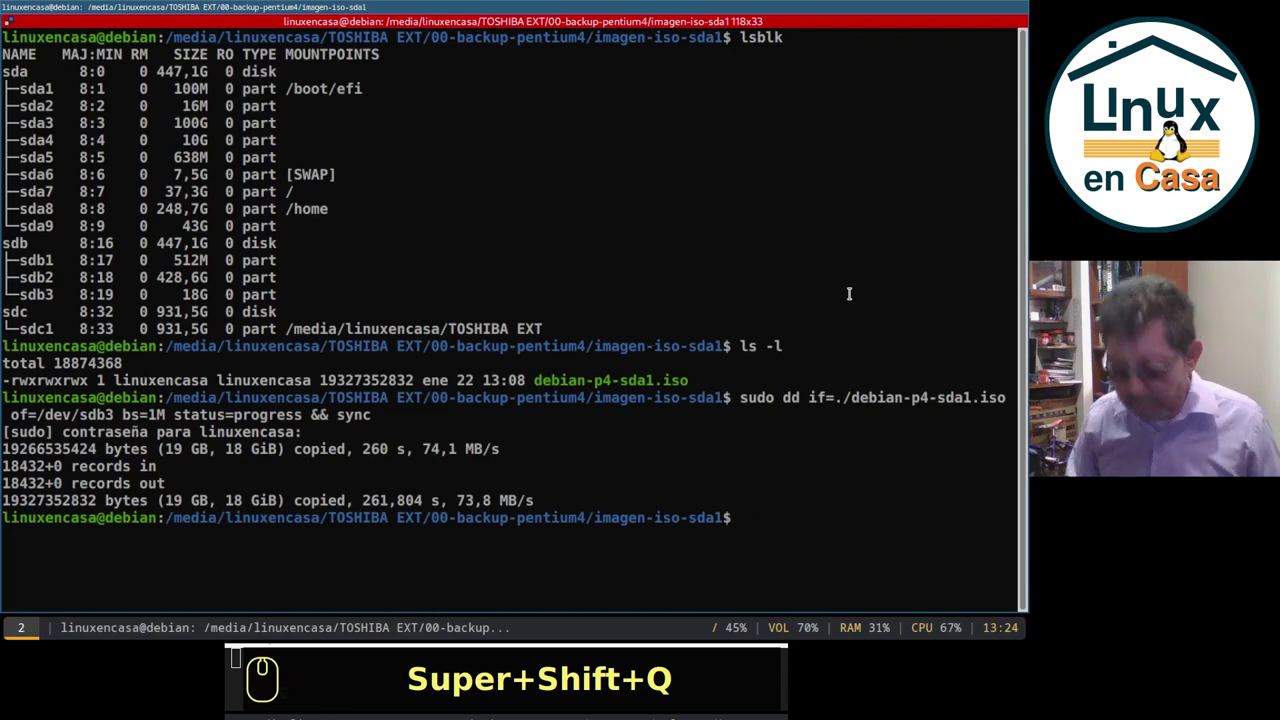